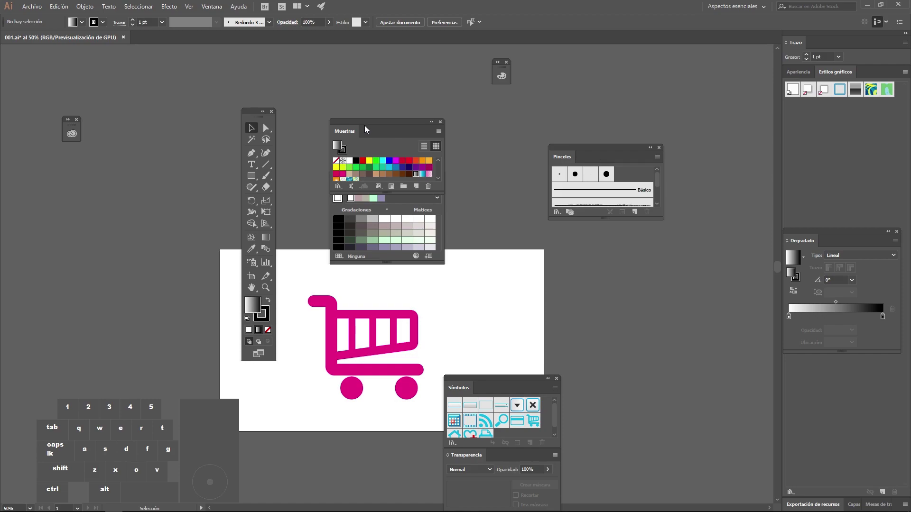
Detach the Muestras (Swatches) panel from its group and float it over the canvas.
drag(379, 129, 338, 131)
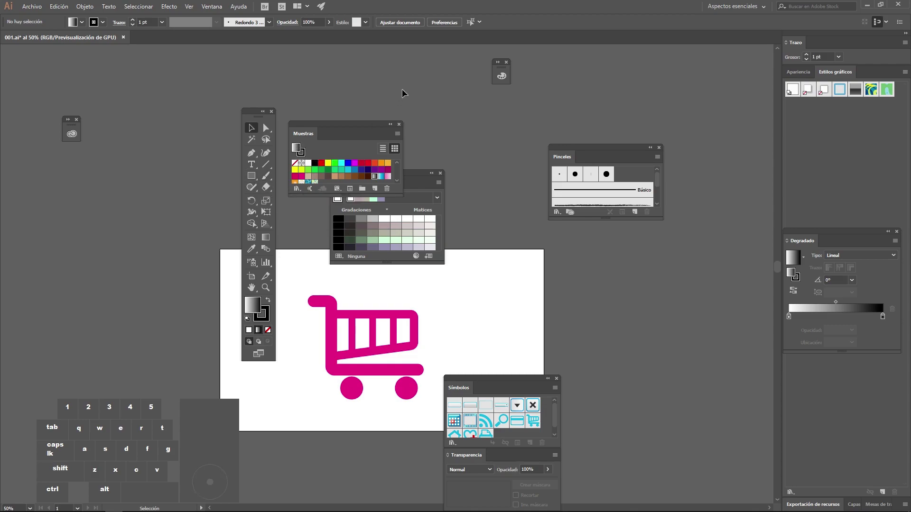
drag(216, 104, 117, 170)
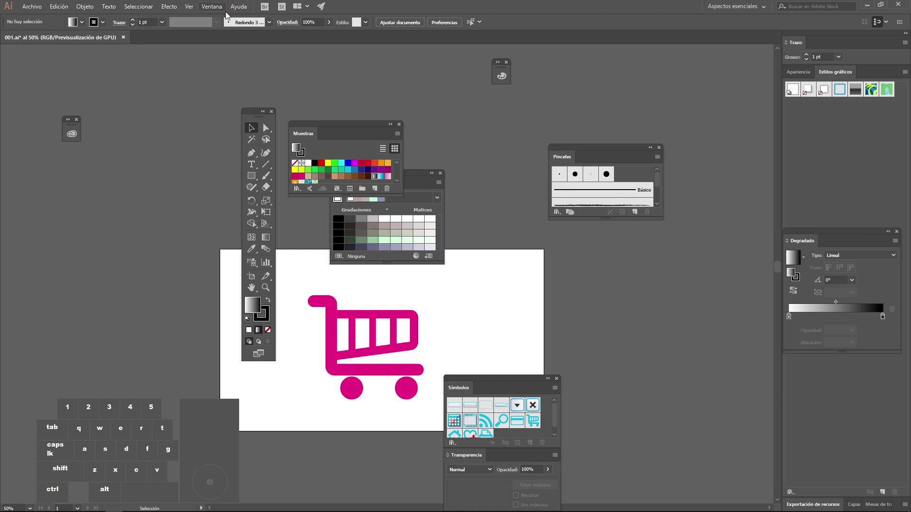
Restore the Aspectos esenciales workspace so the floating panels dock back to default.
click(220, 10)
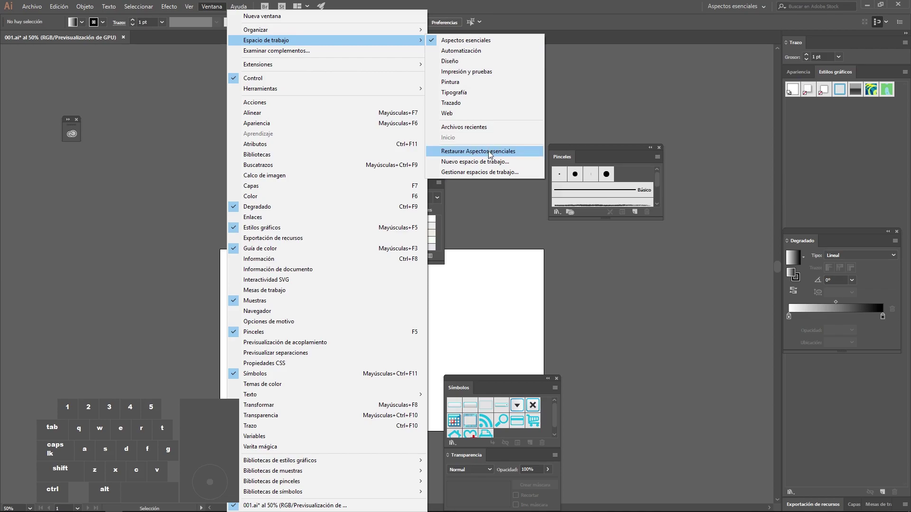
click(493, 154)
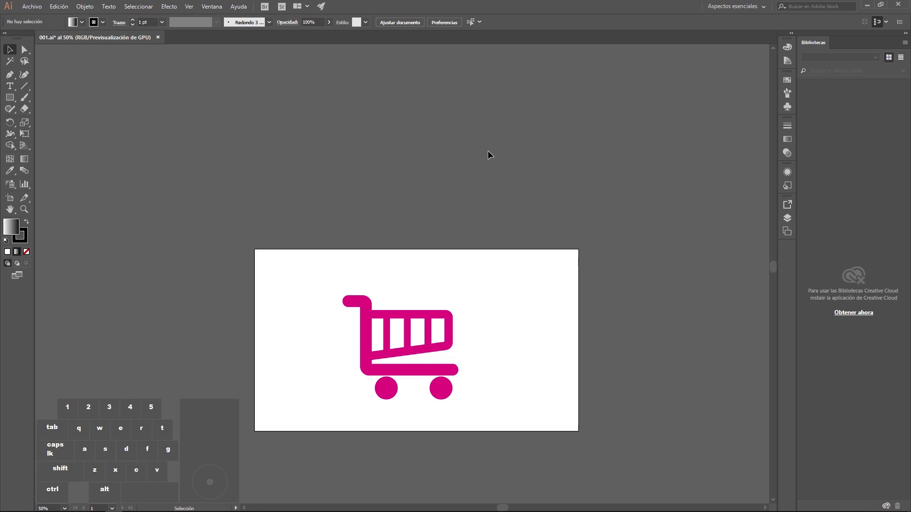
Switch Illustrator to the Diseño workspace from Ventana > Espacio de trabajo.
click(381, 131)
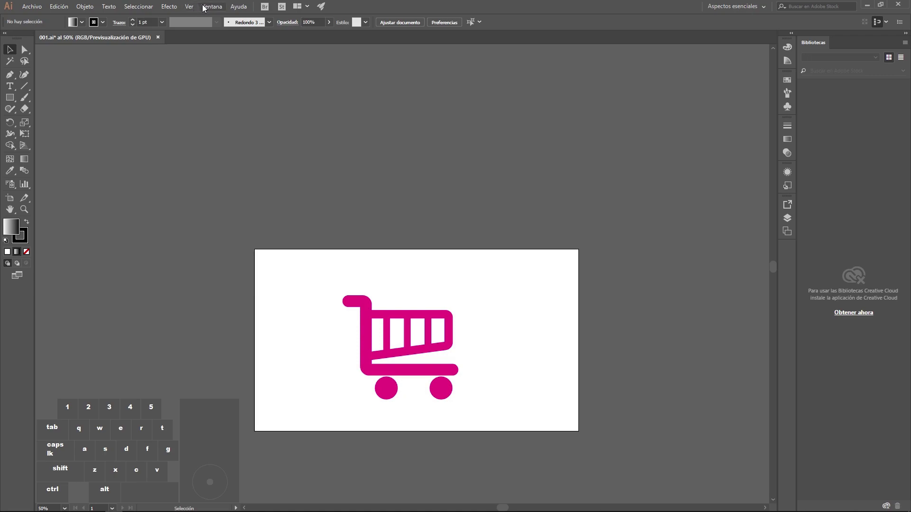
click(212, 7)
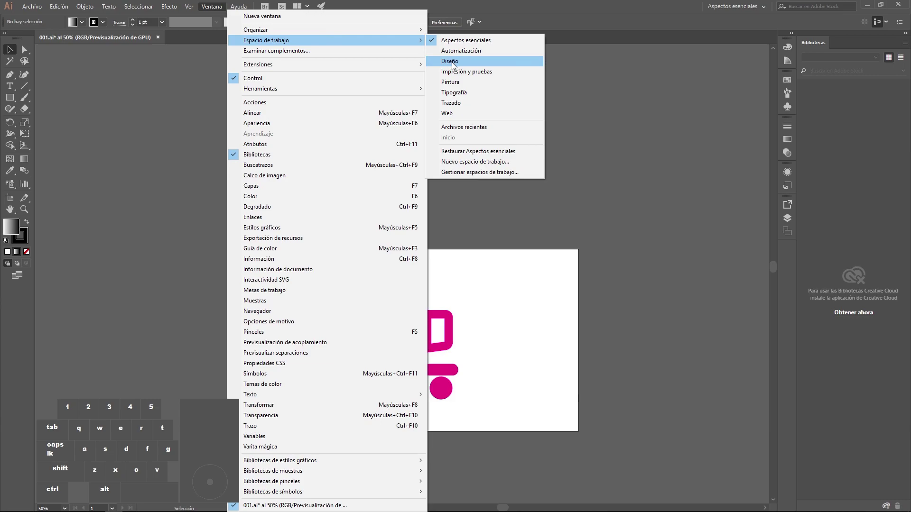
click(455, 64)
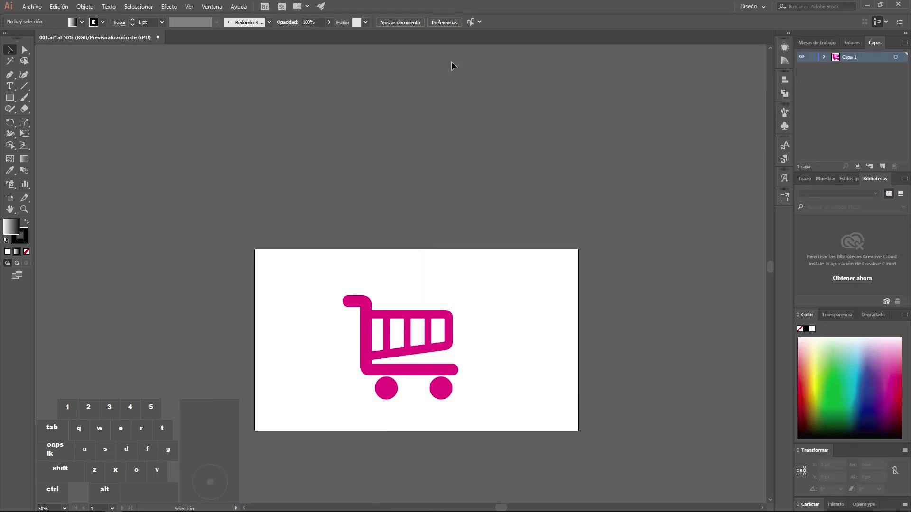
Float the toolbar and three small icon panel groups out of the right dock.
drag(20, 45, 300, 107)
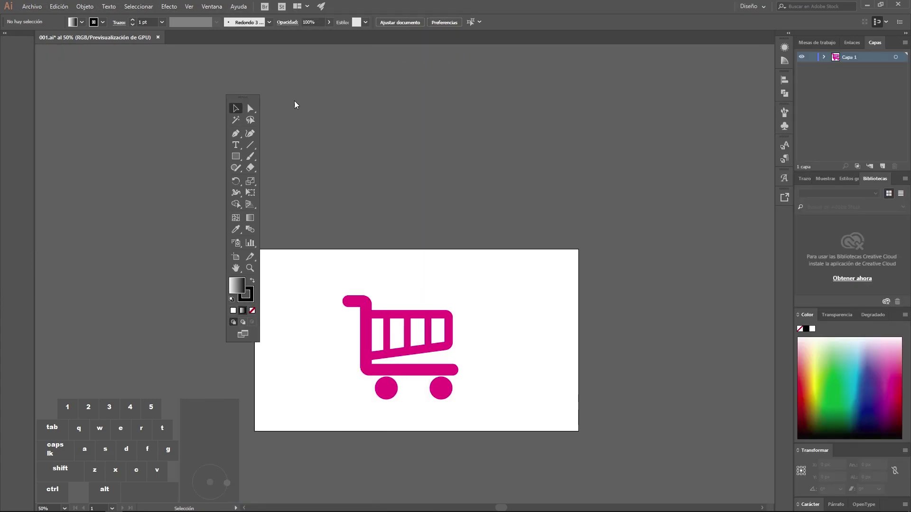
click(791, 40)
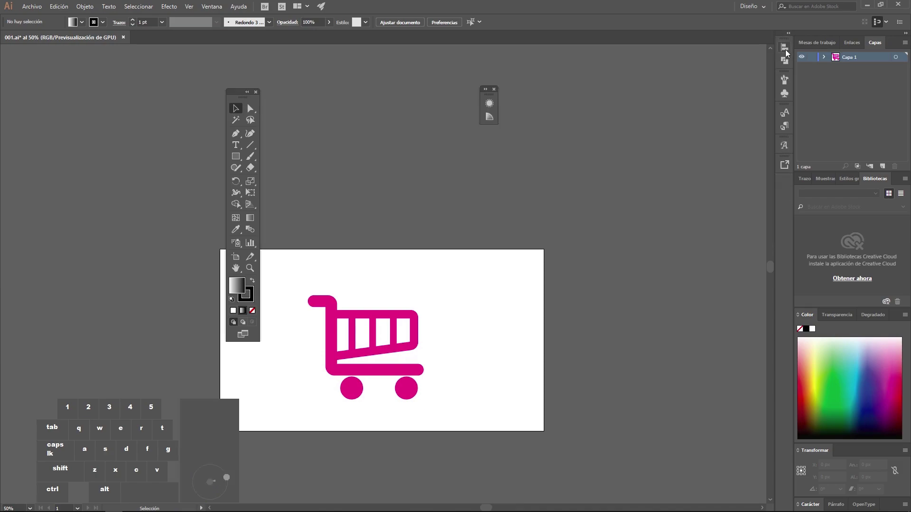
drag(789, 45, 571, 106)
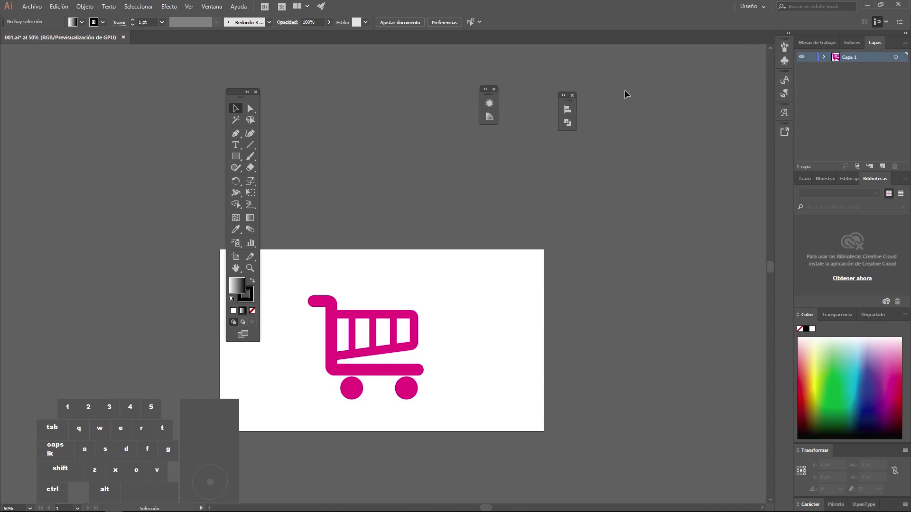
click(787, 79)
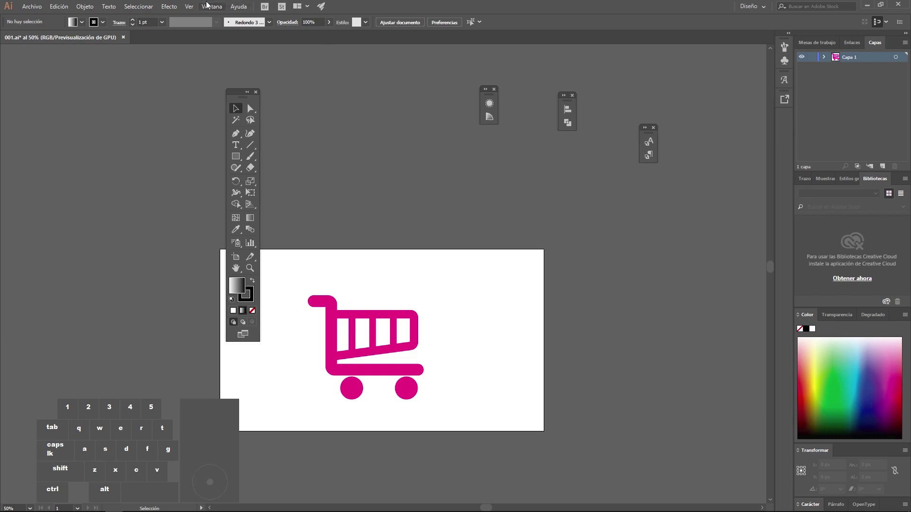
Restore the Diseño workspace so the toolbar and panels dock back to default.
click(210, 11)
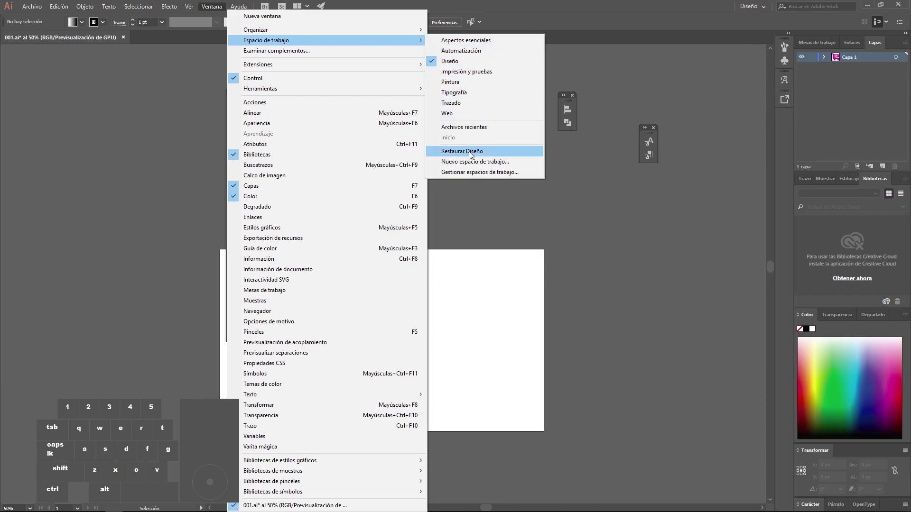
click(474, 155)
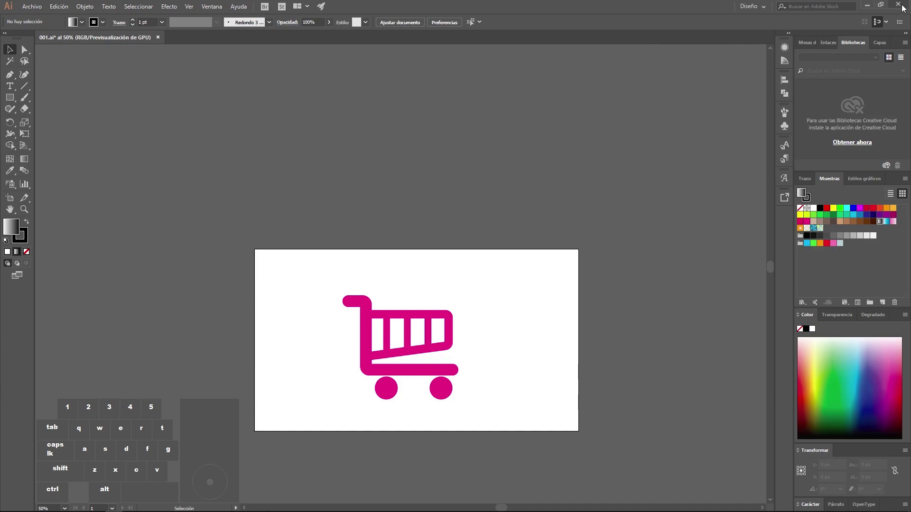
Close the 001.ai document and quit Illustrator, saving its changes at the prompt.
click(904, 7)
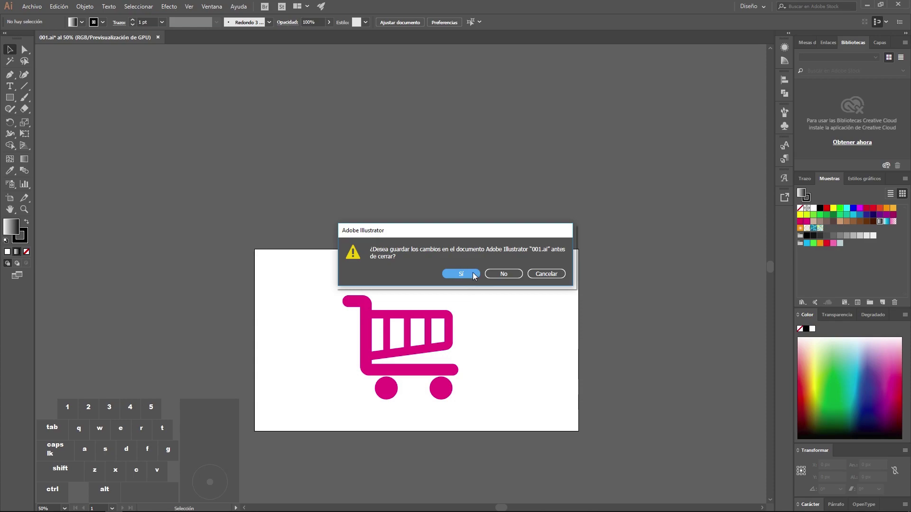
click(476, 275)
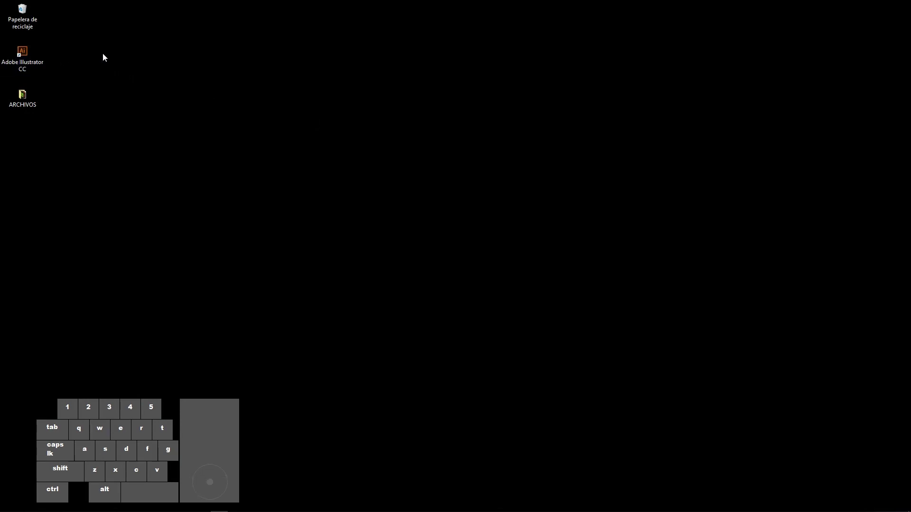
Relaunch Adobe Illustrator CC from its desktop shortcut to reach the start screen.
click(80, 58)
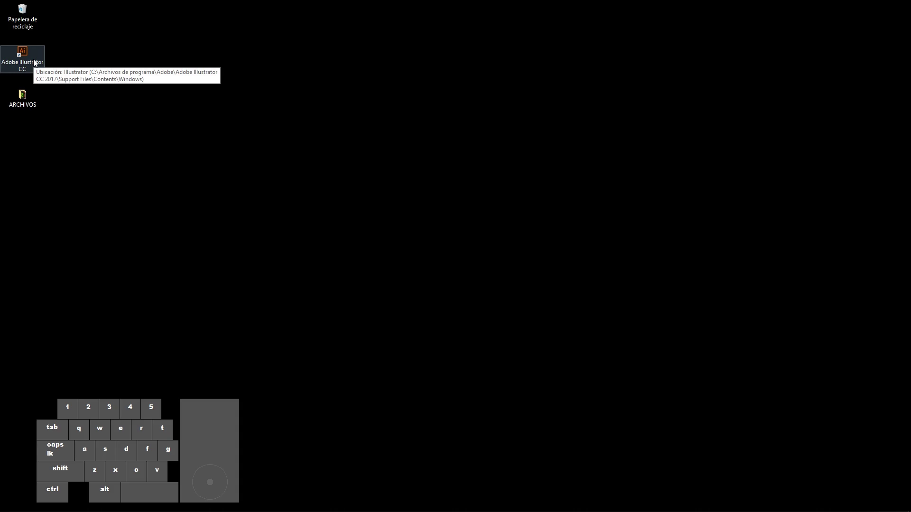
double_click(33, 62)
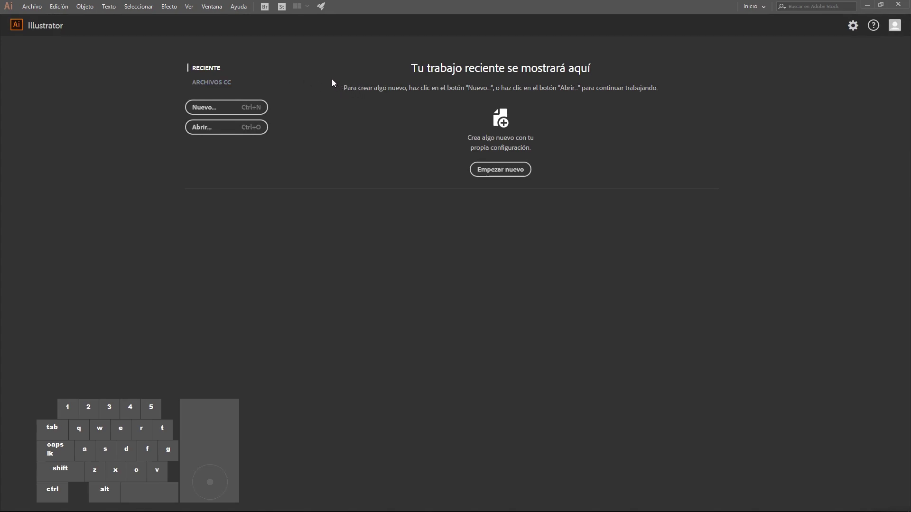
Start a new document via Archivo > Nuevo and show the Imprimir presets (Carta, A4).
click(37, 7)
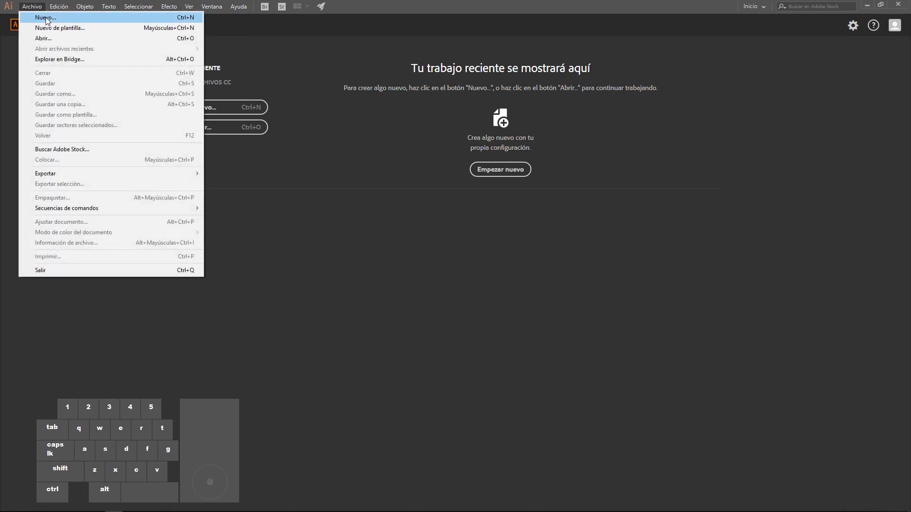
click(50, 21)
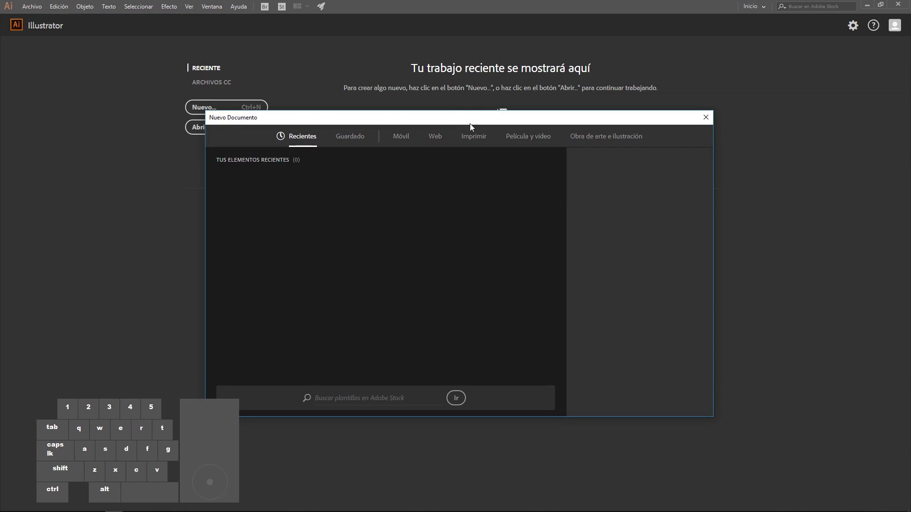
click(482, 141)
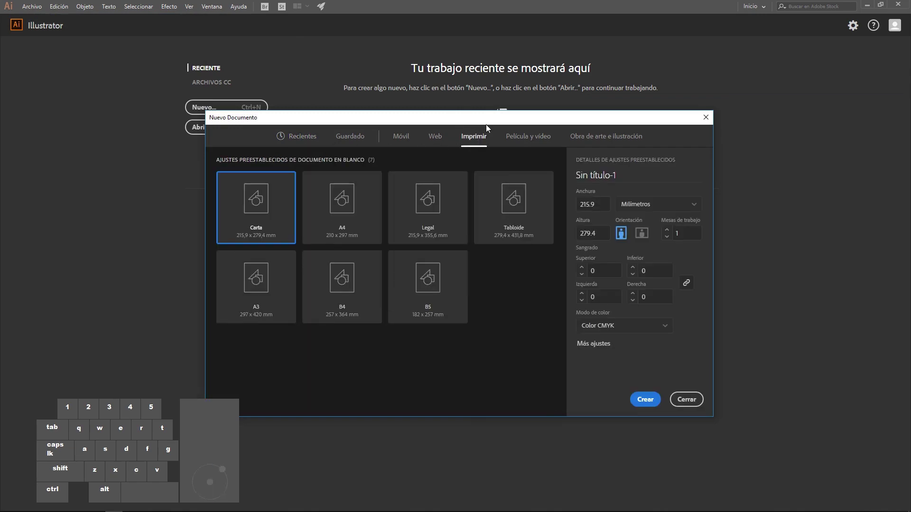